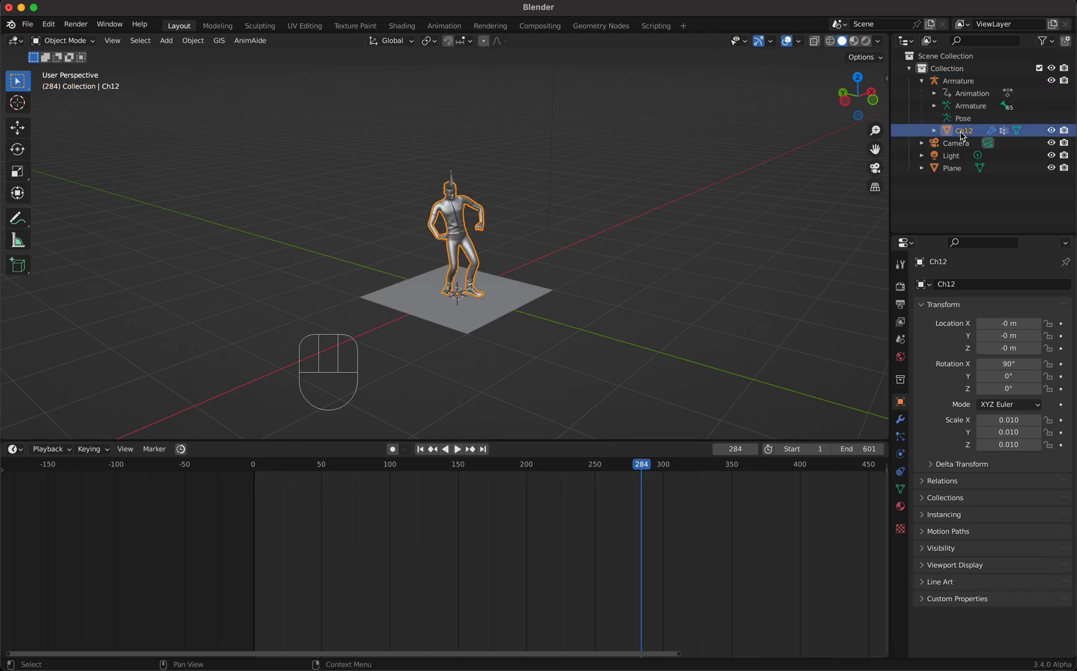
Step: Scale the imported Armature uniformly down to 0.001 on X, Y and Z
{"action": "key", "text": "ctrl+a"}
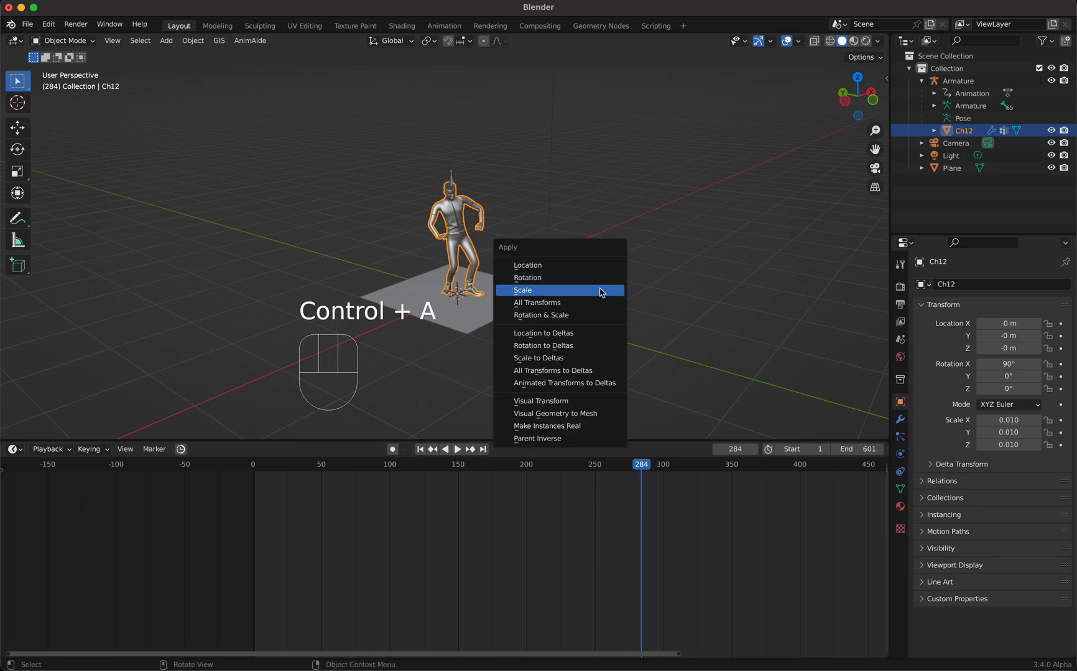
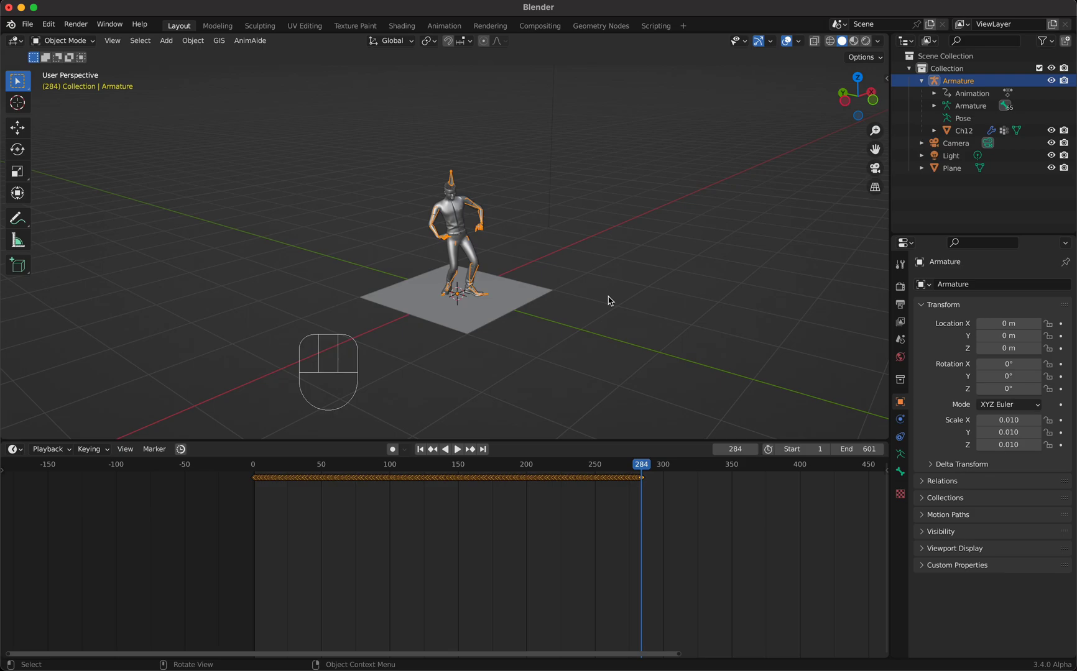
{"action": "key", "text": "s"}
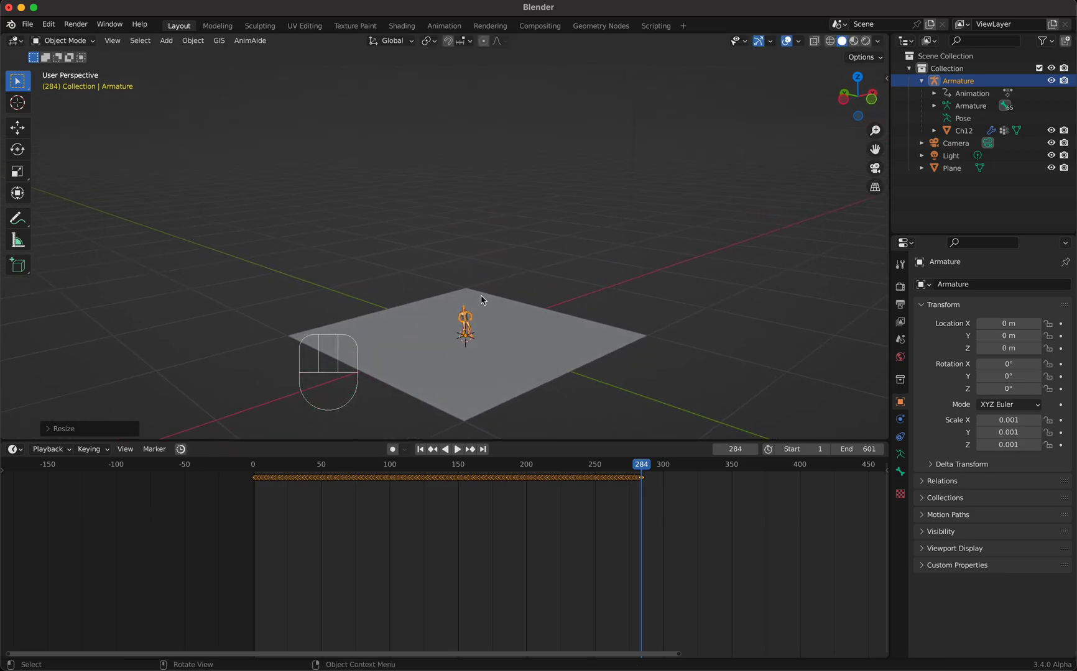
{"action": "key", "text": "s"}
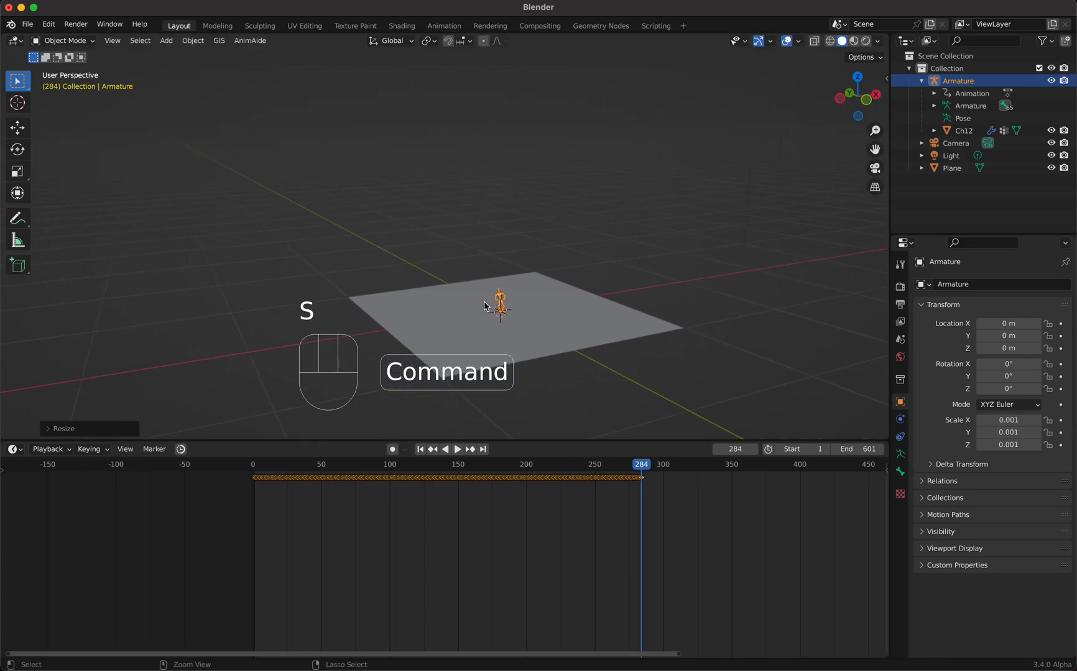
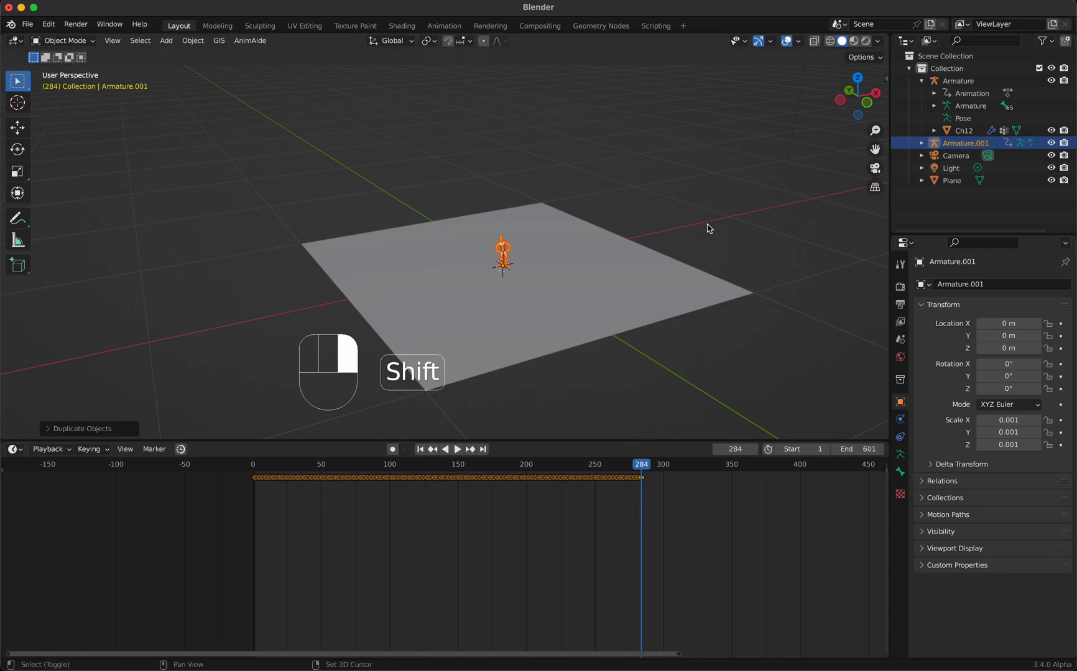
Step: Duplicate the armature into Armature.001–Armature.005, leaving all copies at the origin
{"action": "key", "text": "shift+r"}
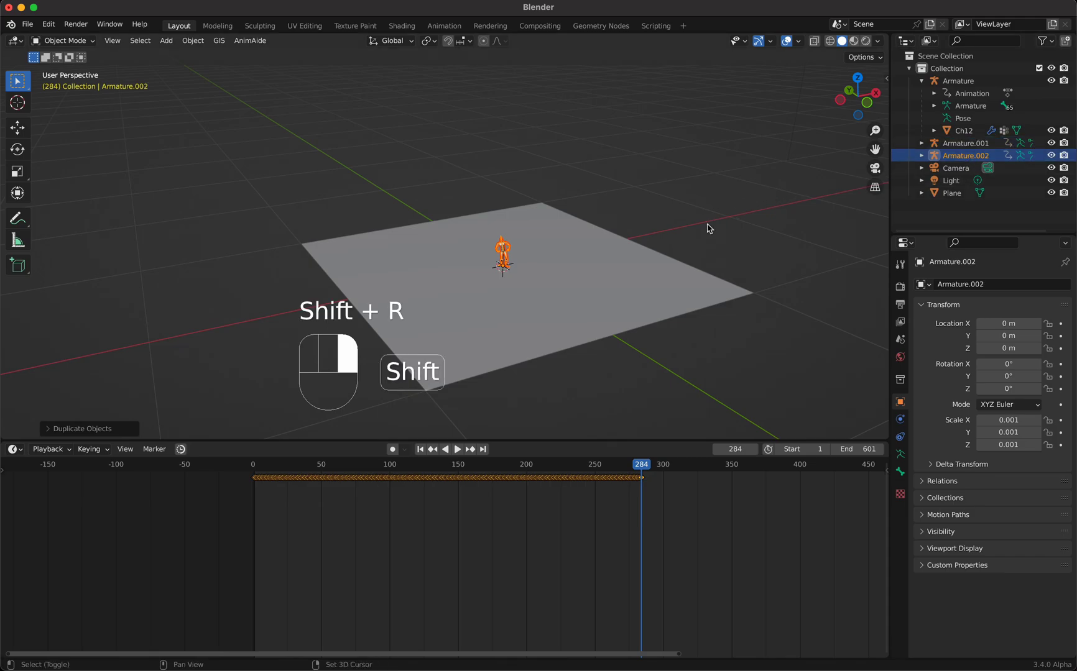
{"action": "key", "text": "shift+r"}
{"action": "key", "text": "shift+r"}
{"action": "key", "text": "shift+r"}
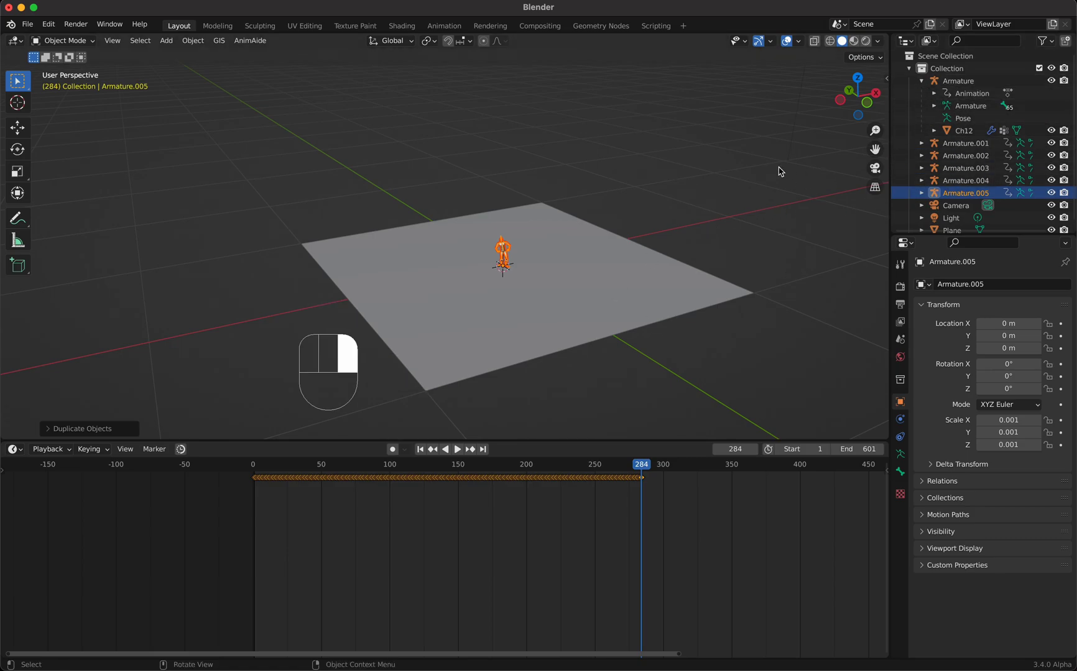
{"action": "right_click", "coordinate": [744, 185]}
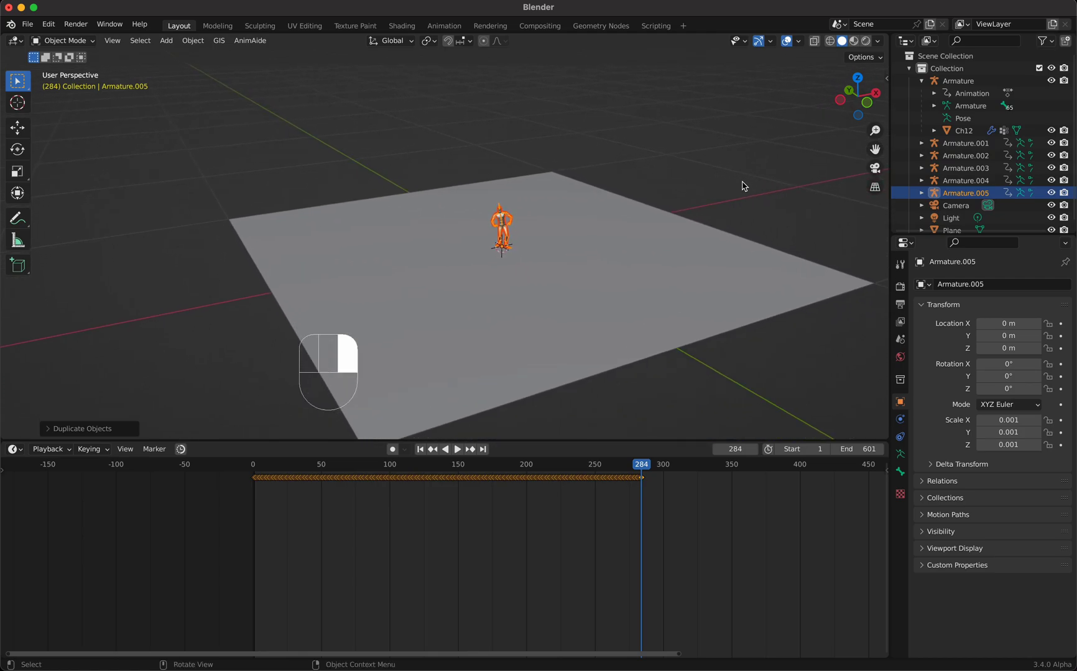
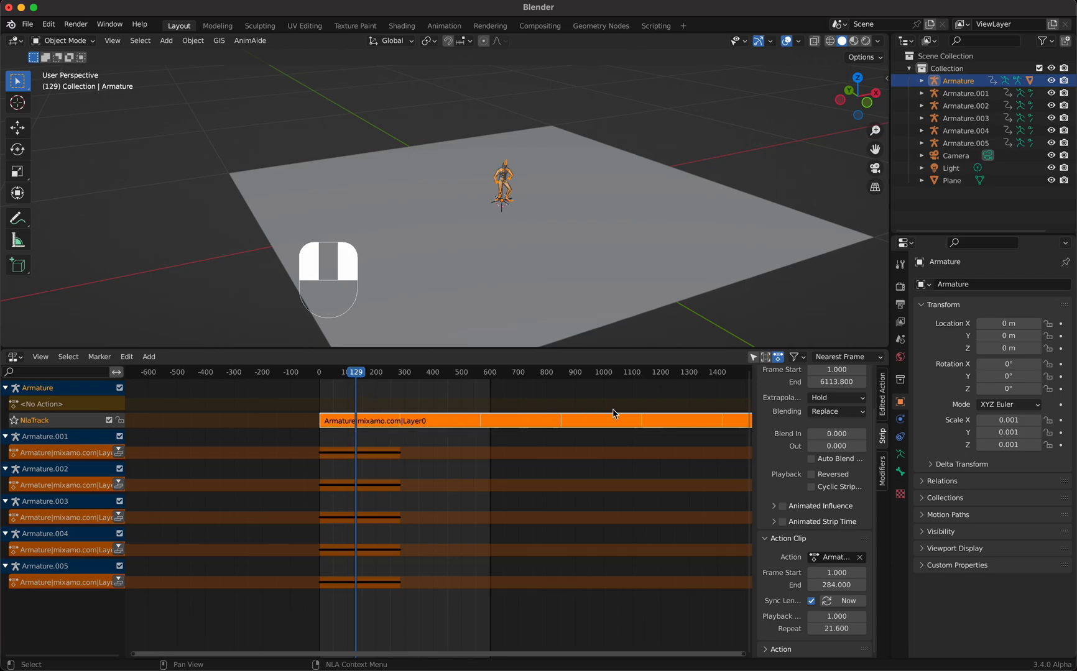
Step: Play back the repeated mixamo dance strip and orbit around the dancers
{"action": "key", "text": "space"}
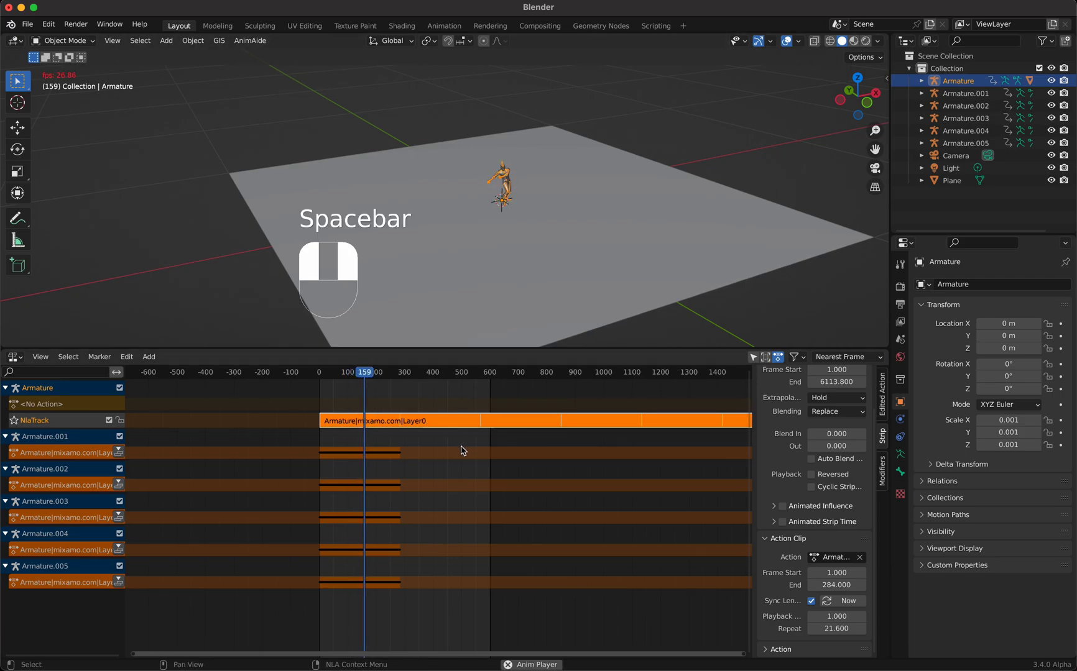
{"action": "left_click_drag", "start_coordinate": [515, 213], "coordinate": [515, 181]}
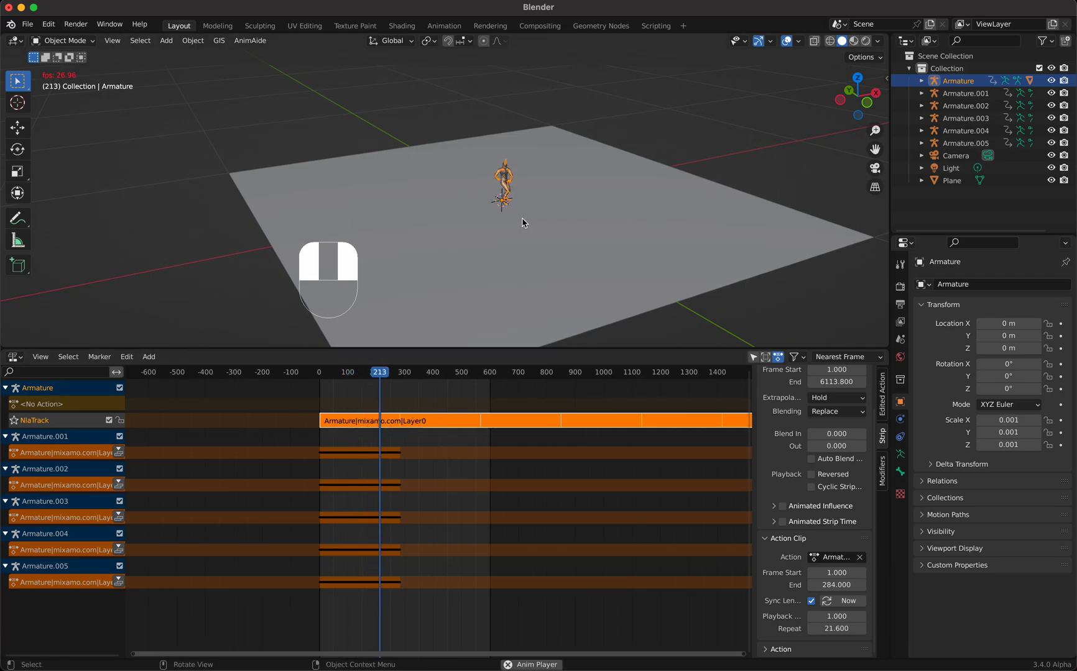
{"action": "middle_click", "coordinate": [526, 221]}
{"action": "middle_click", "coordinate": [526, 222]}
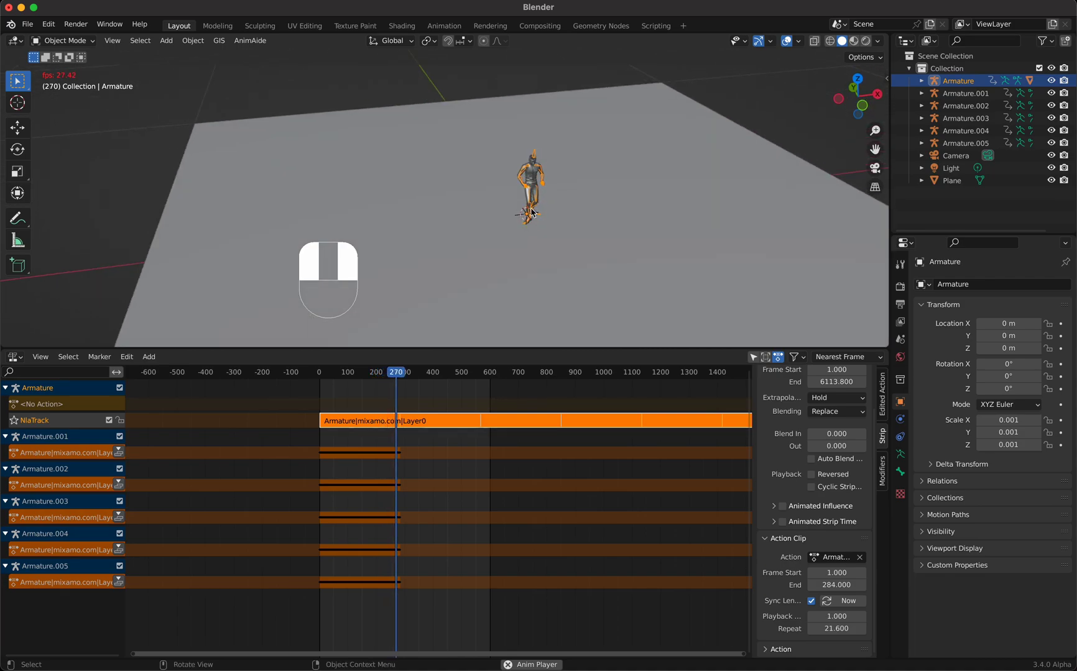
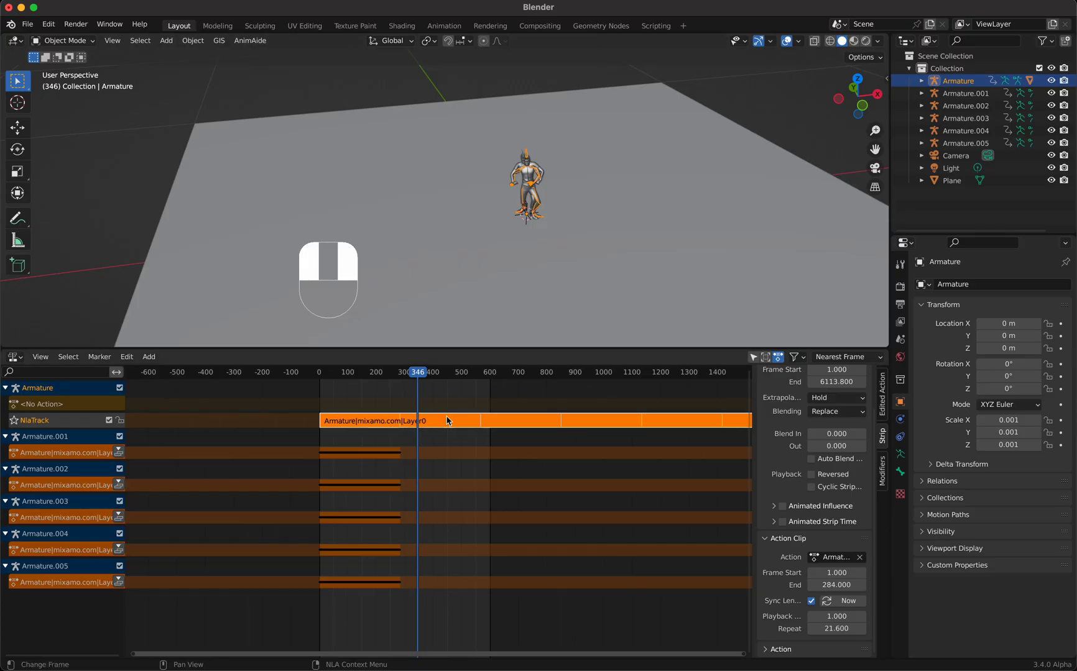
Step: Offset Armature.001's NLA strip to start at frame 119 with 22.4 repeats
{"action": "left_click", "coordinate": [365, 425]}
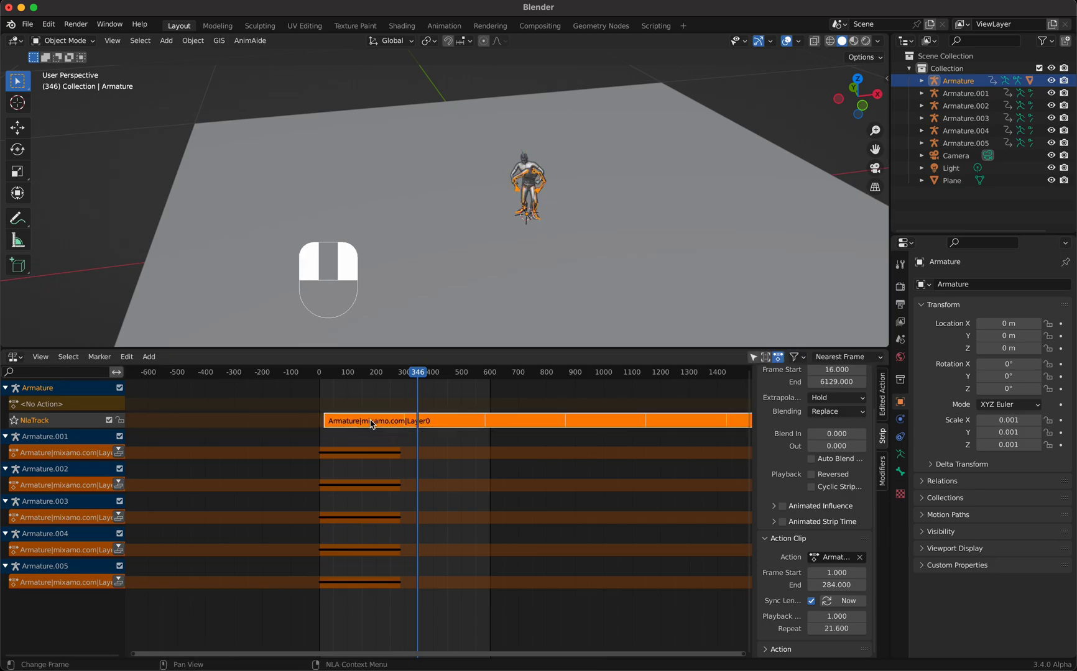
{"action": "left_click", "coordinate": [981, 100]}
{"action": "right_click", "coordinate": [981, 100]}
{"action": "middle_click", "coordinate": [981, 100]}
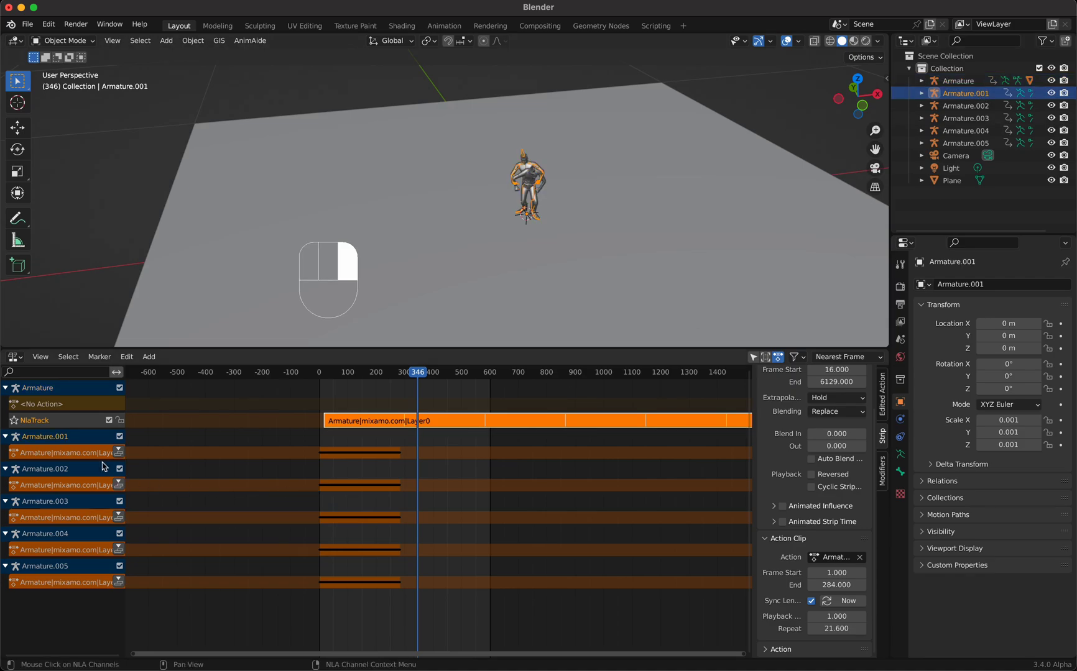
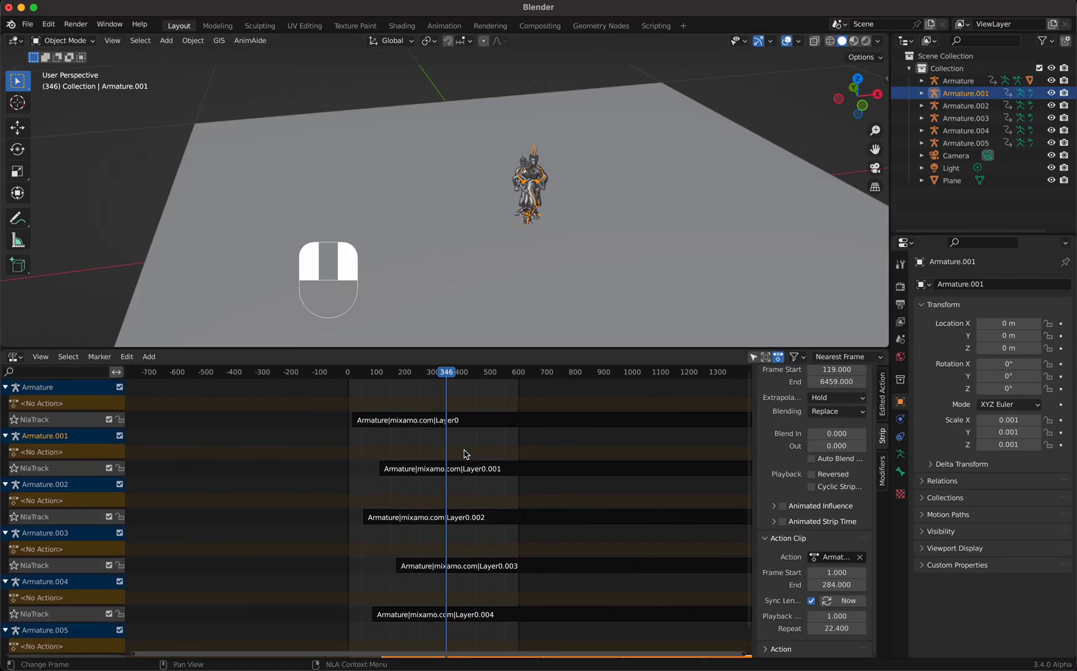
Step: Set the scene frame range to 177–601 in Output Properties and show the Timeline below
{"action": "middle_click", "coordinate": [465, 455]}
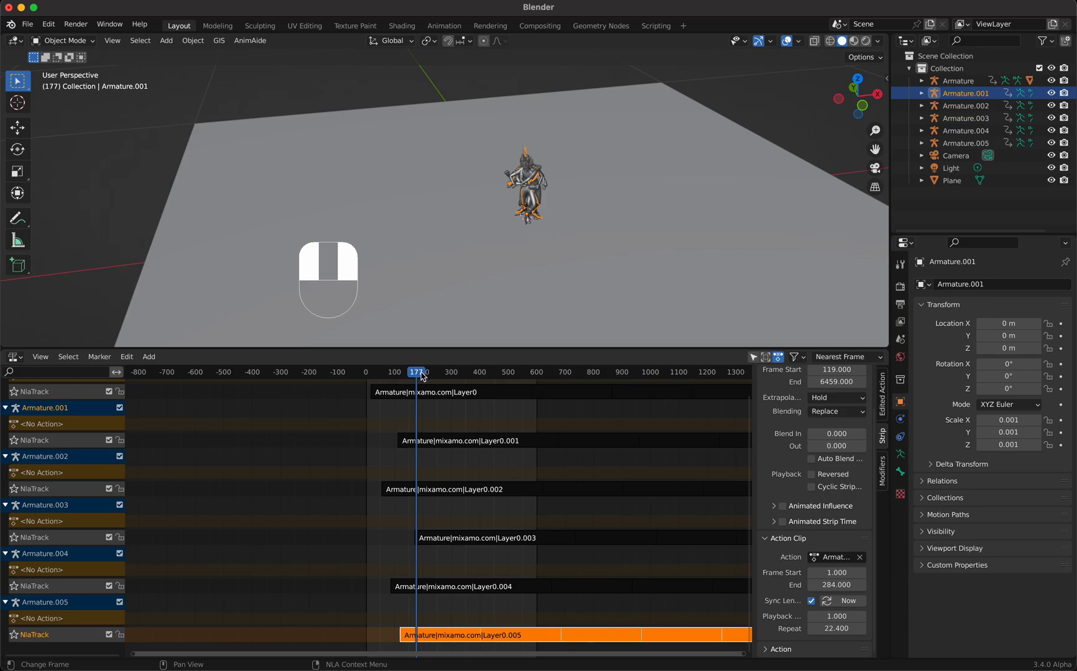
{"action": "left_click_drag", "start_coordinate": [435, 428], "coordinate": [904, 305]}
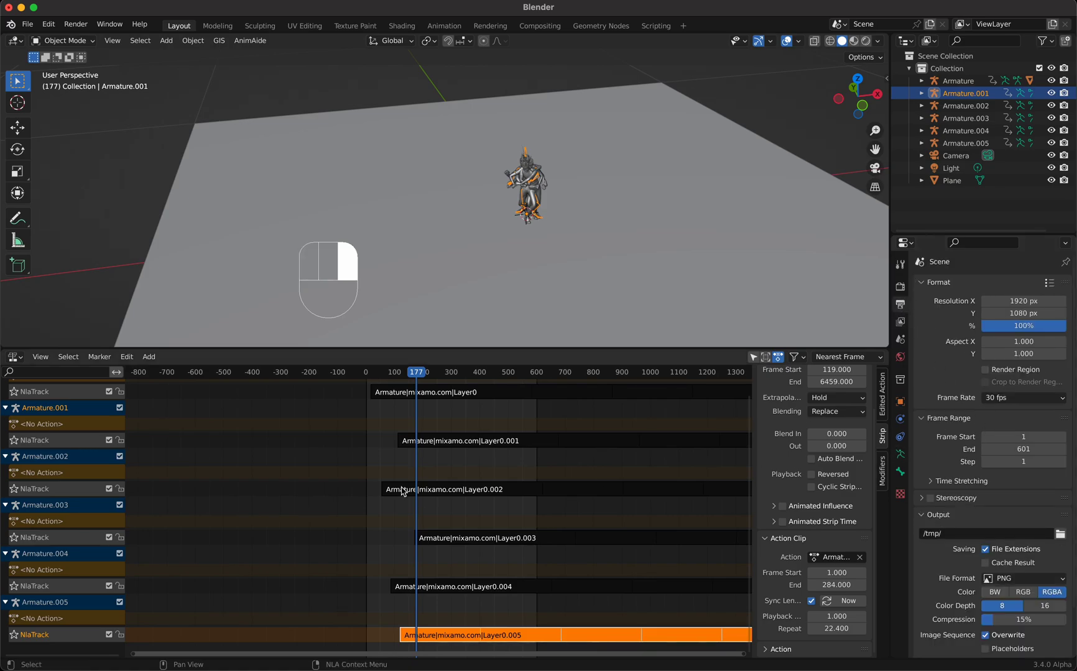
{"action": "key", "text": "ctrl+Tab"}
{"action": "left_click_drag", "start_coordinate": [21, 361], "coordinate": [169, 411]}
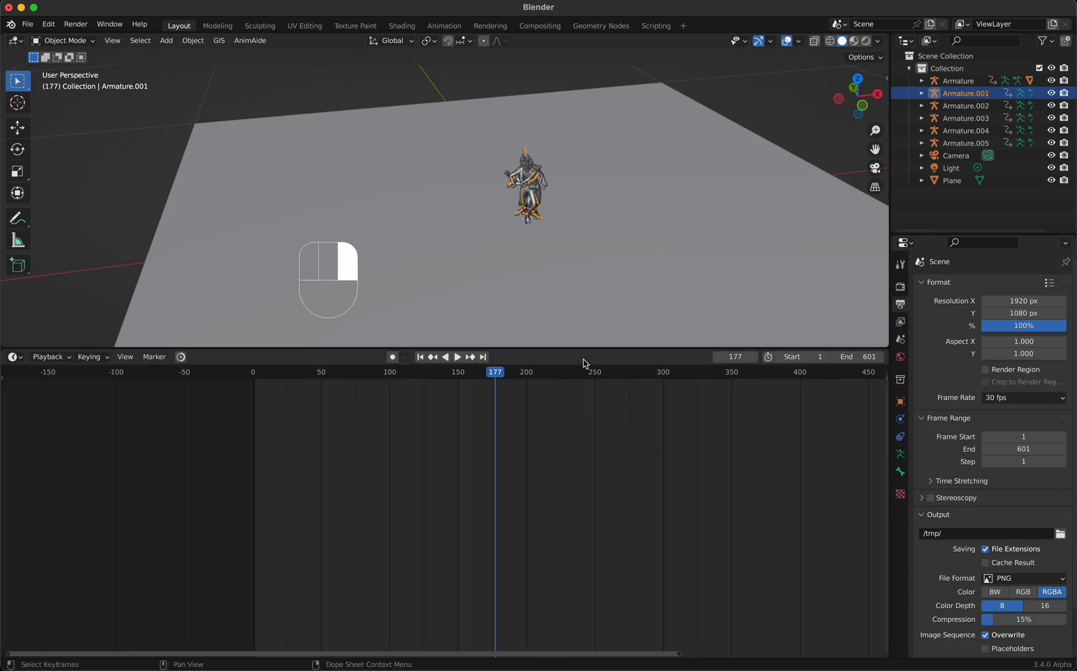
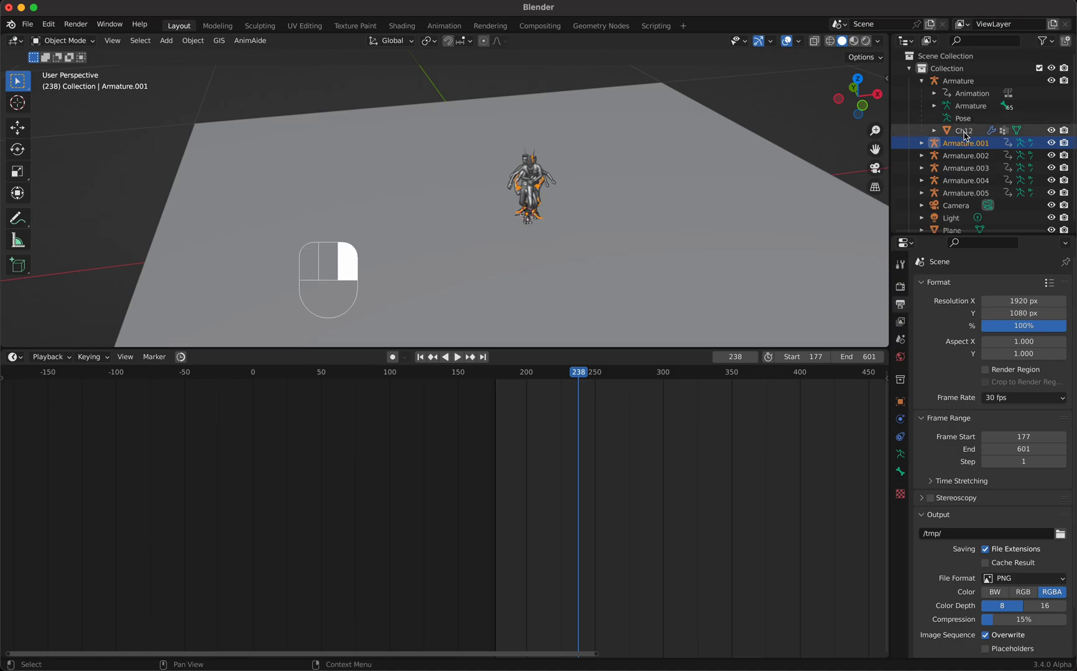
Step: Select the meshes Ch12 through Ch12.005 from every armature in the Outliner together
{"action": "left_click", "coordinate": [968, 136]}
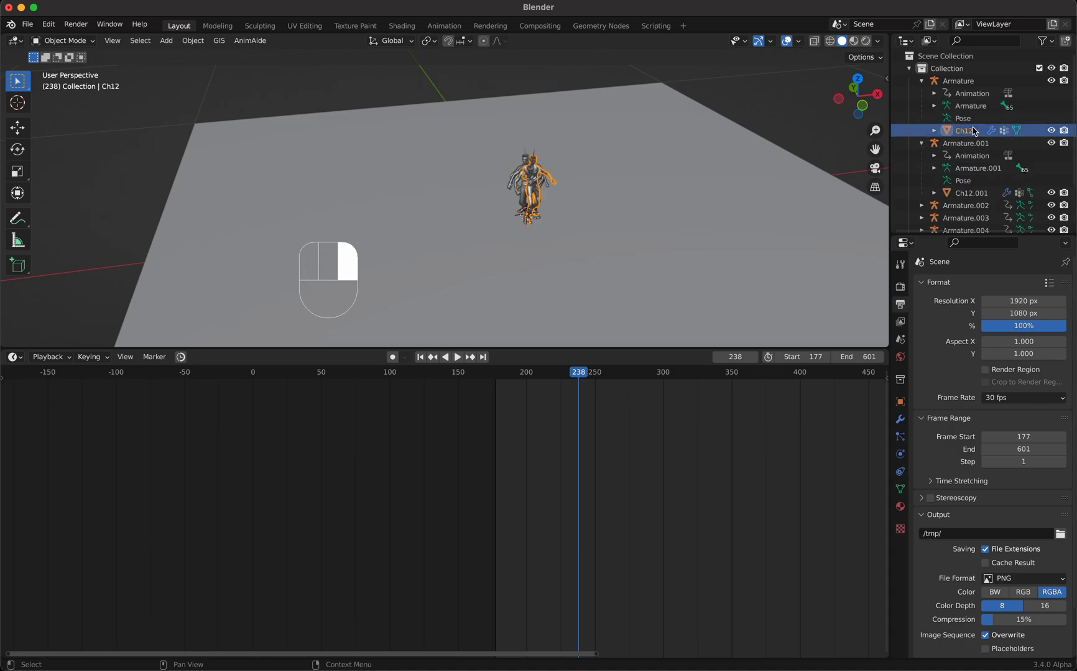
{"action": "left_click", "coordinate": [966, 195]}
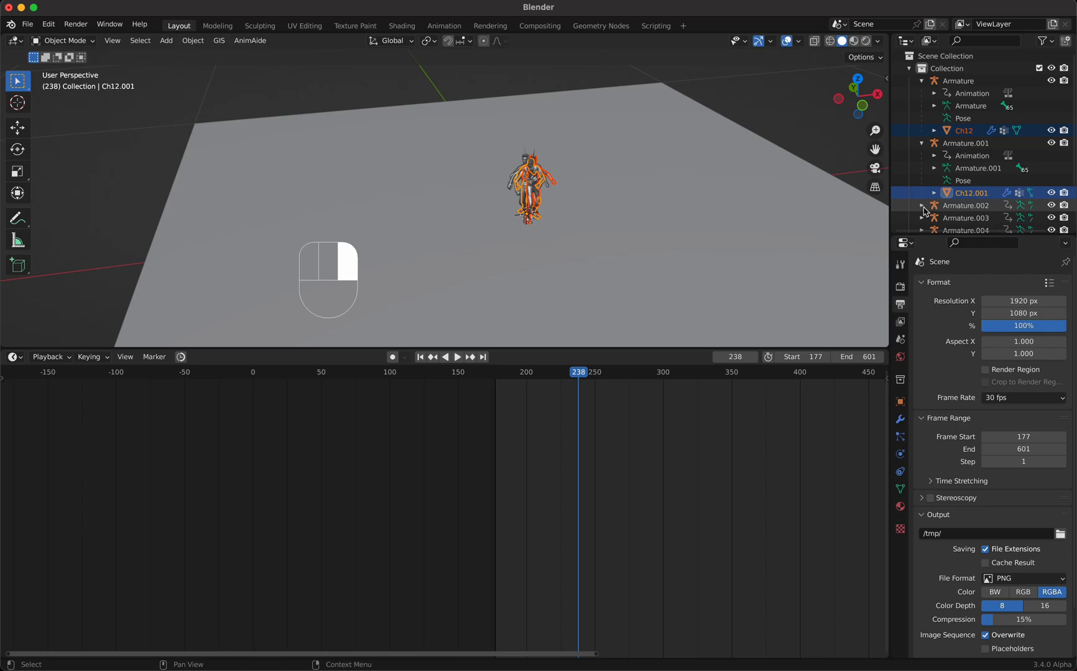
{"action": "left_click", "coordinate": [924, 209]}
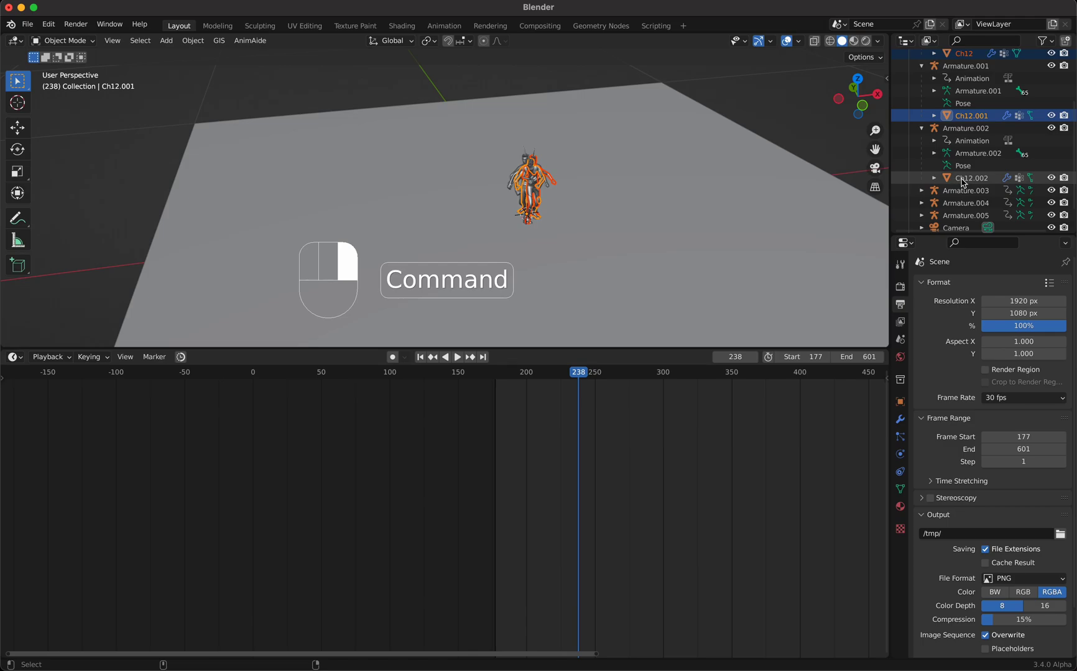
{"action": "left_click", "coordinate": [965, 183]}
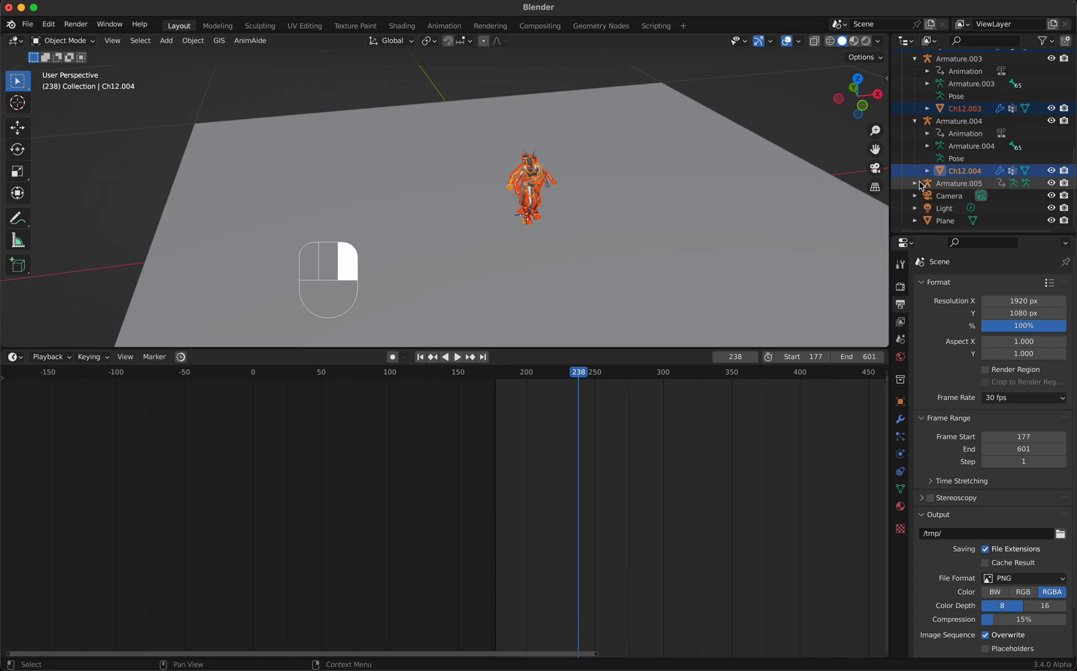
{"action": "middle_click", "coordinate": [962, 188]}
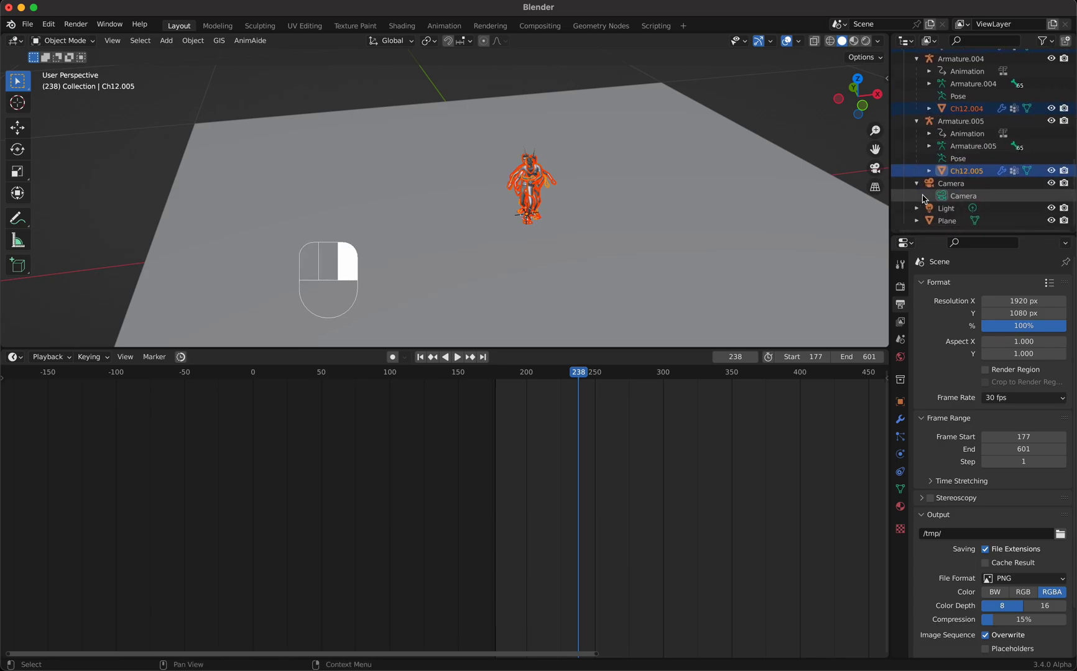